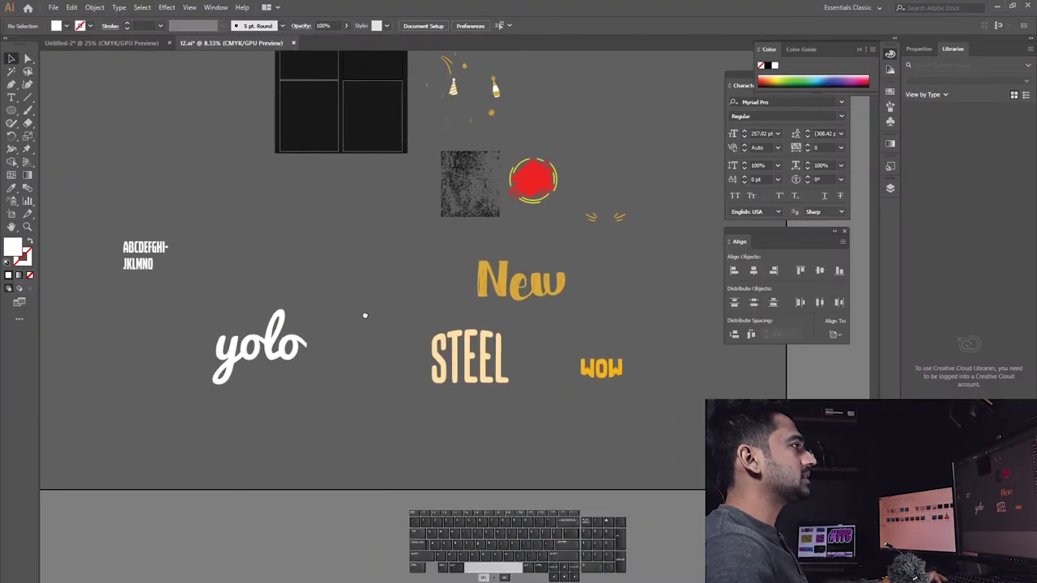
- Move the red scribble circle down beside 'wow' among the lettering
click(550, 195)
drag(588, 151, 526, 221)
drag(641, 232, 581, 179)
click(632, 184)
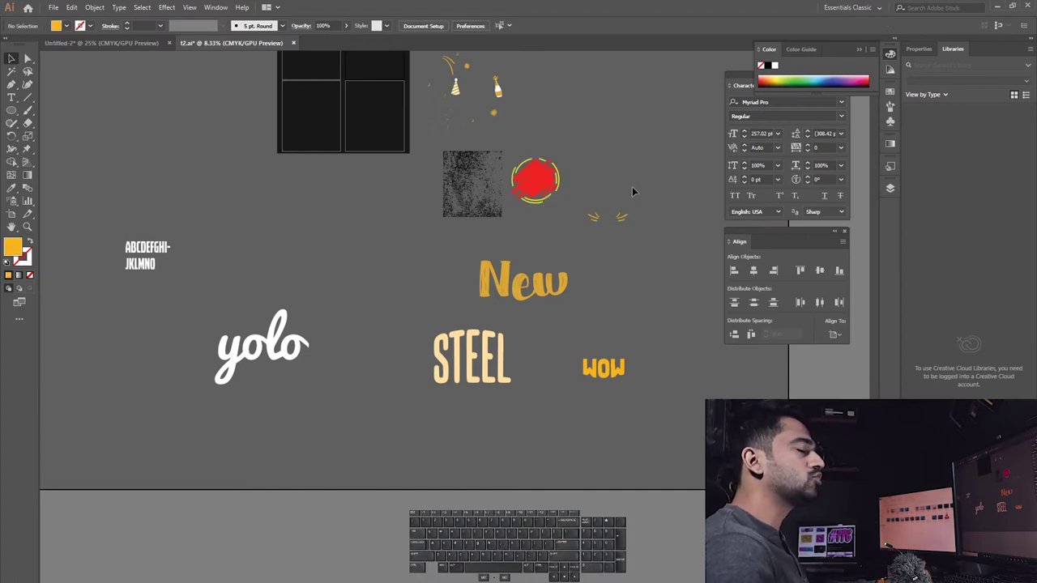
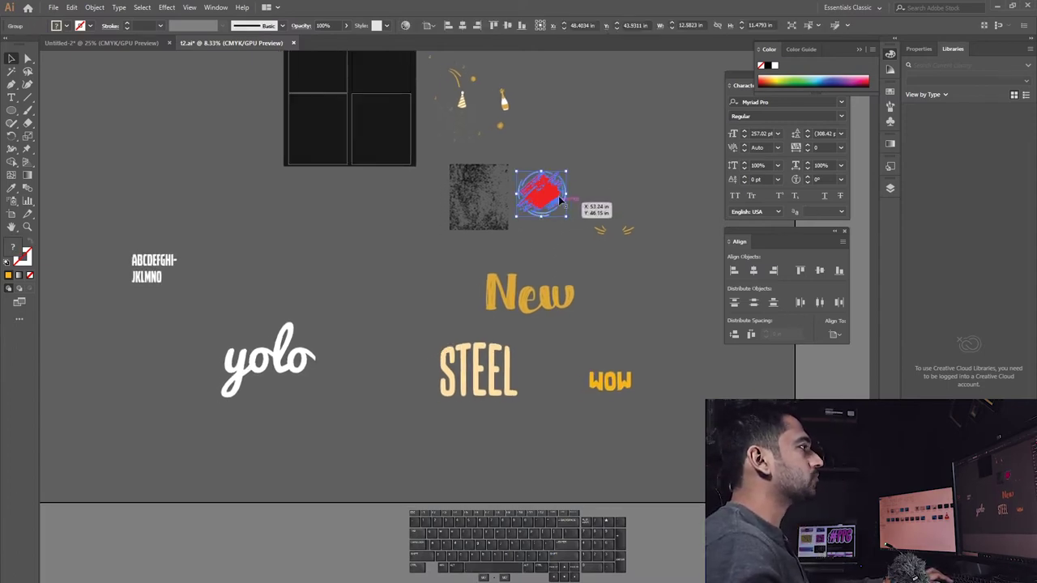
drag(555, 193, 640, 324)
drag(675, 212, 586, 257)
- Move the scattered confetti shapes up to where the circle was
click(583, 136)
drag(515, 72, 432, 142)
drag(467, 106, 627, 169)
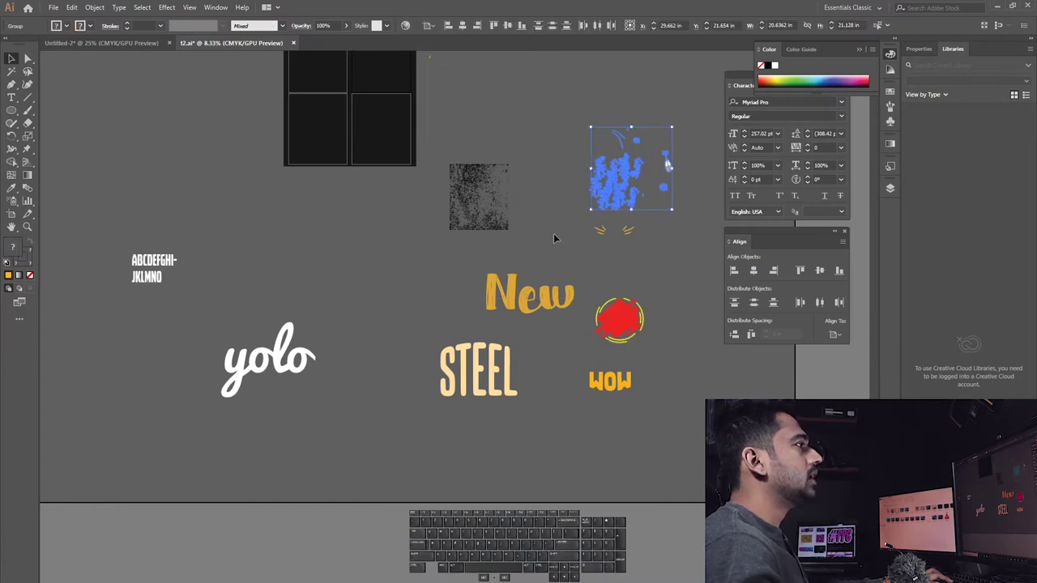
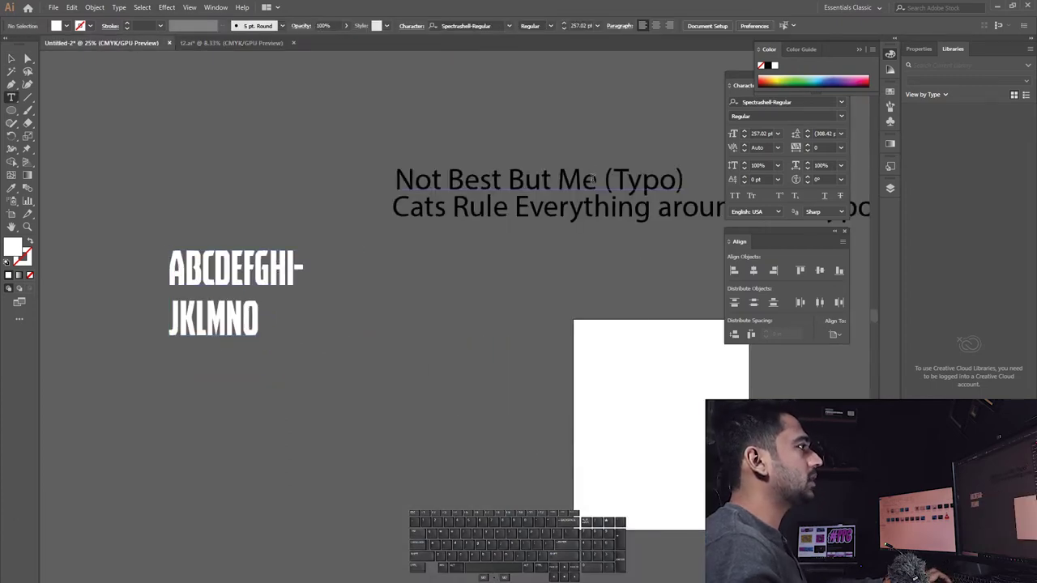
- Select 'Not Best But Me', cut 'ME' and split the phrase into stacked lines
click(455, 206)
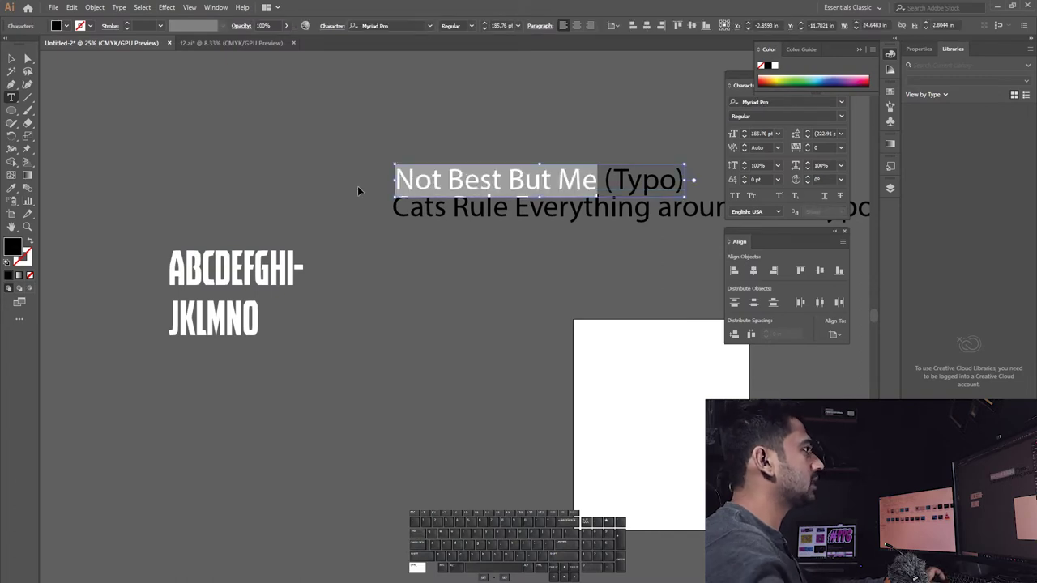
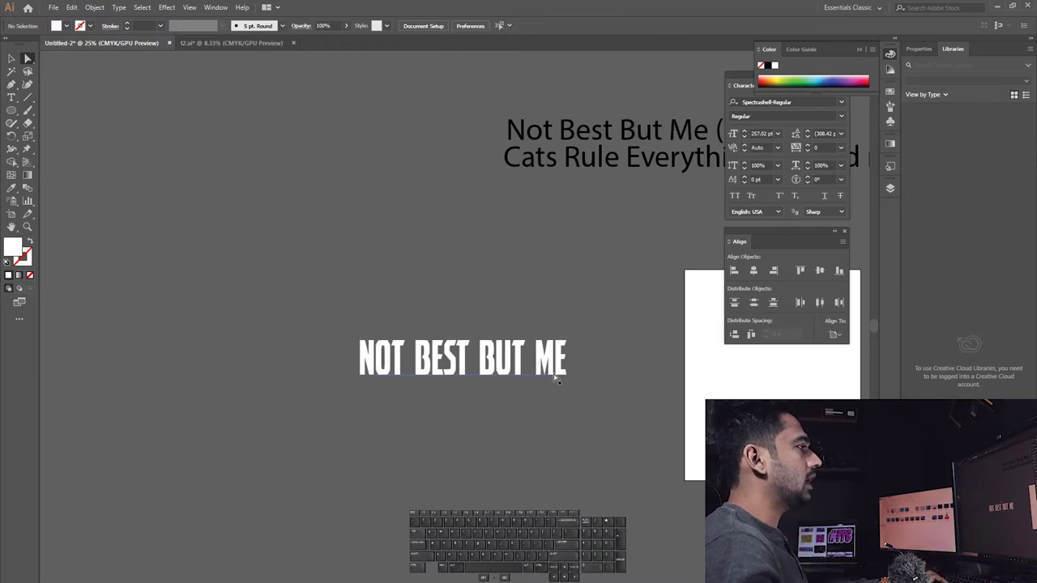
click(546, 129)
click(546, 129)
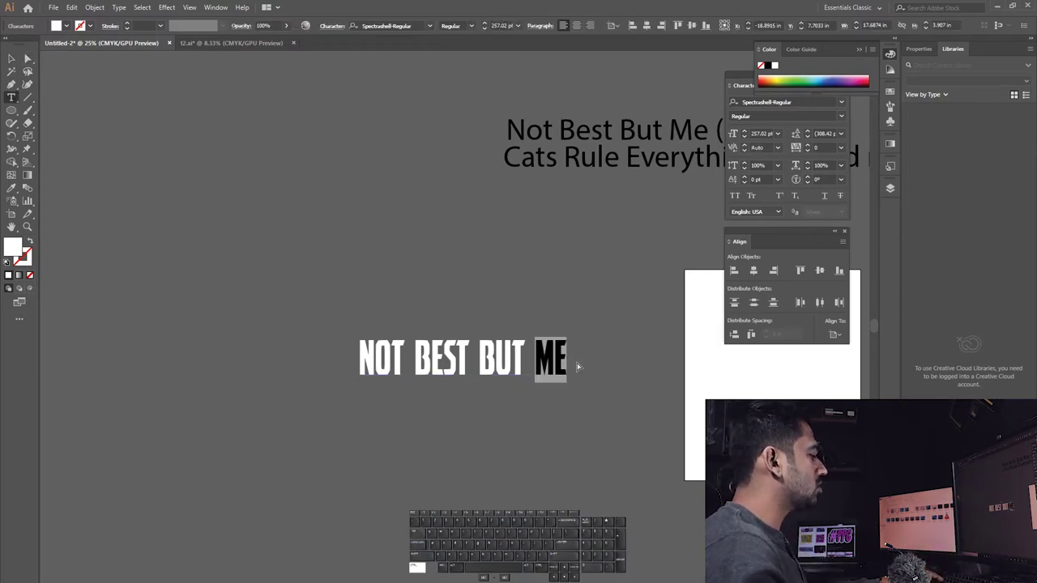
key(ctrl+x)
key(BackSpace)
key(ctrl+KP_Enter)
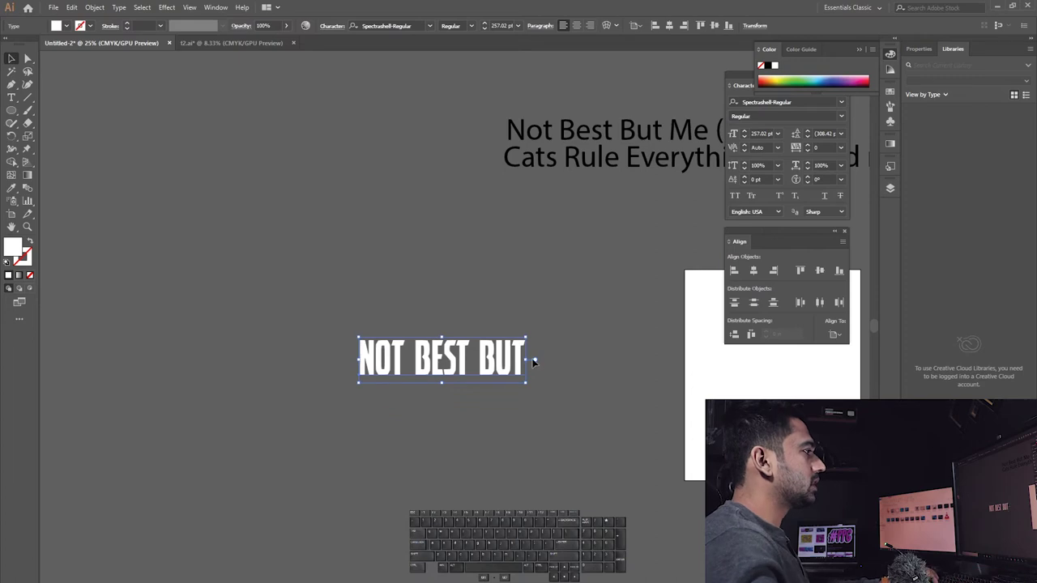
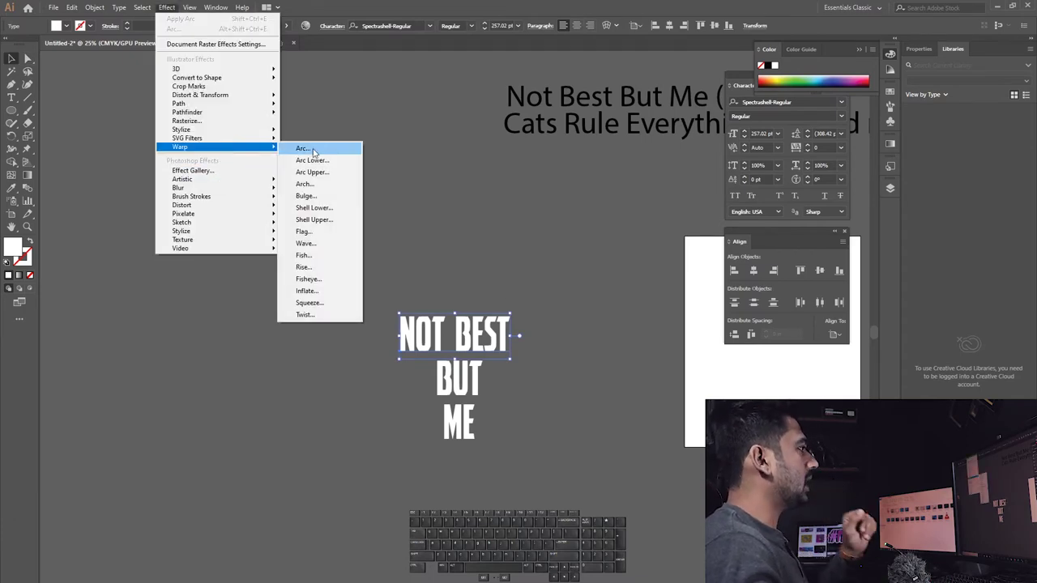
- Apply an Arc warp to the NOT BEST line with live preview and step the bend amount
click(546, 96)
click(546, 96)
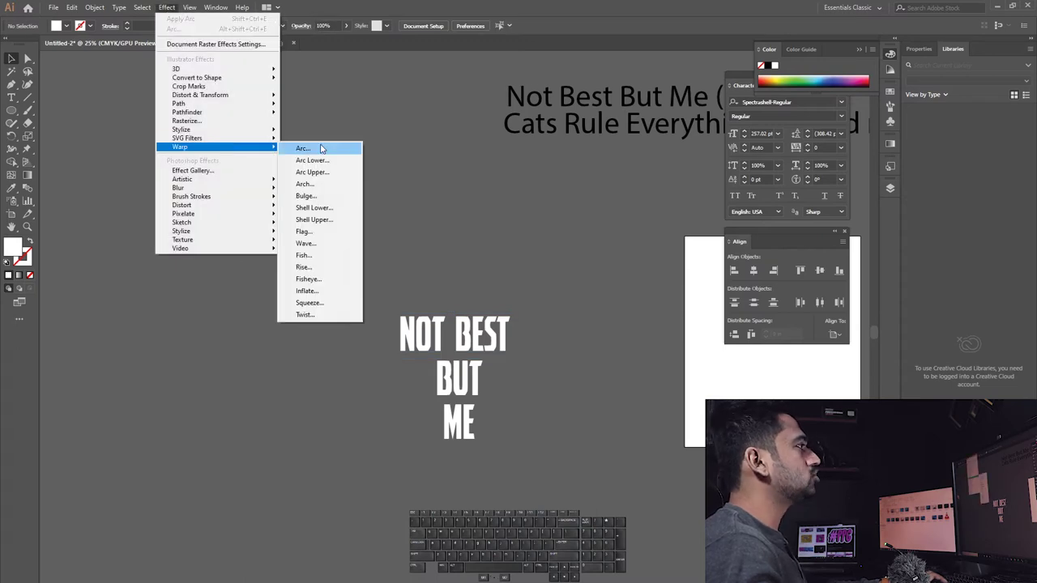
click(546, 96)
drag(606, 96, 698, 122)
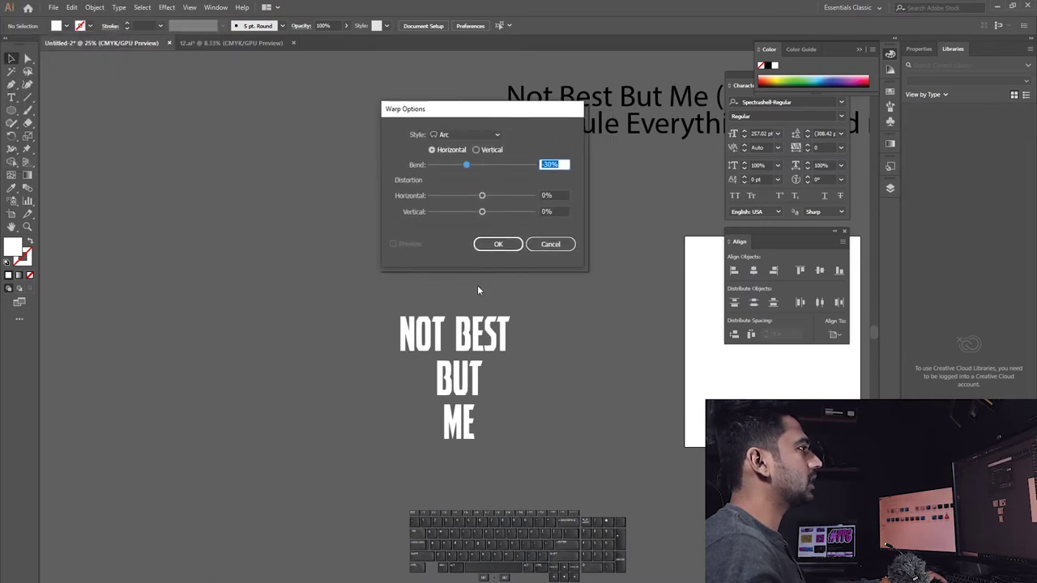
click(698, 123)
click(698, 122)
click(697, 123)
click(697, 123)
click(697, 123)
click(698, 122)
click(697, 122)
click(697, 122)
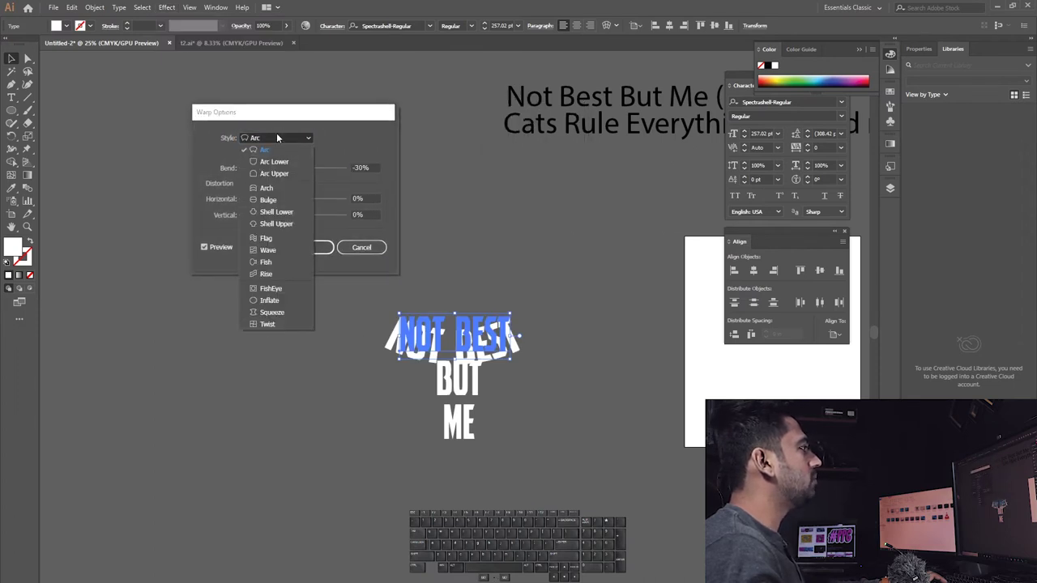
- Try the Wave warp shape instead and reduce its bend to a slight amount
click(697, 123)
double_click(697, 123)
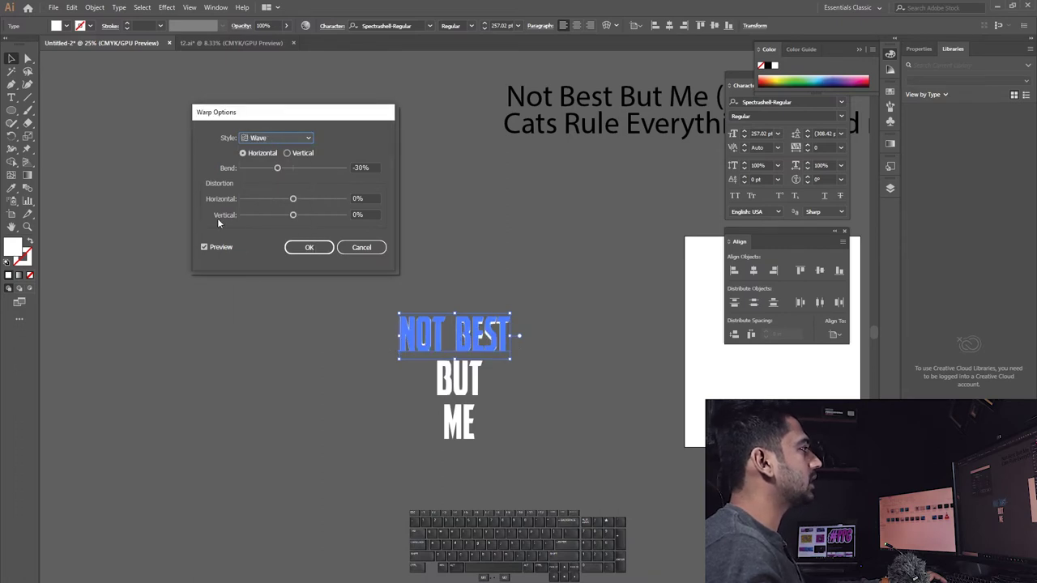
click(698, 122)
click(698, 123)
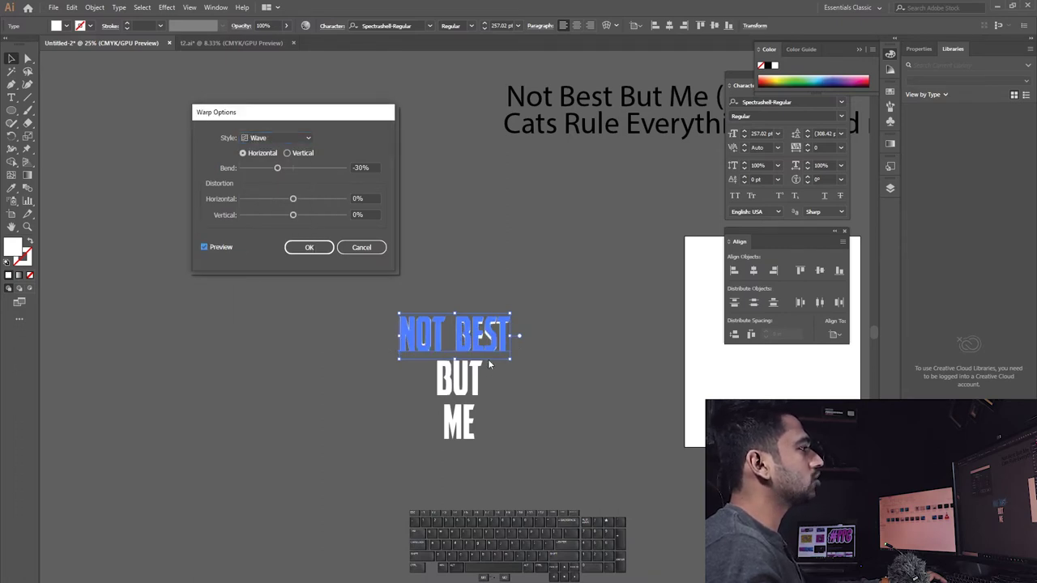
click(546, 95)
click(546, 96)
click(546, 96)
click(545, 95)
click(546, 95)
click(546, 95)
click(697, 122)
click(697, 122)
click(697, 122)
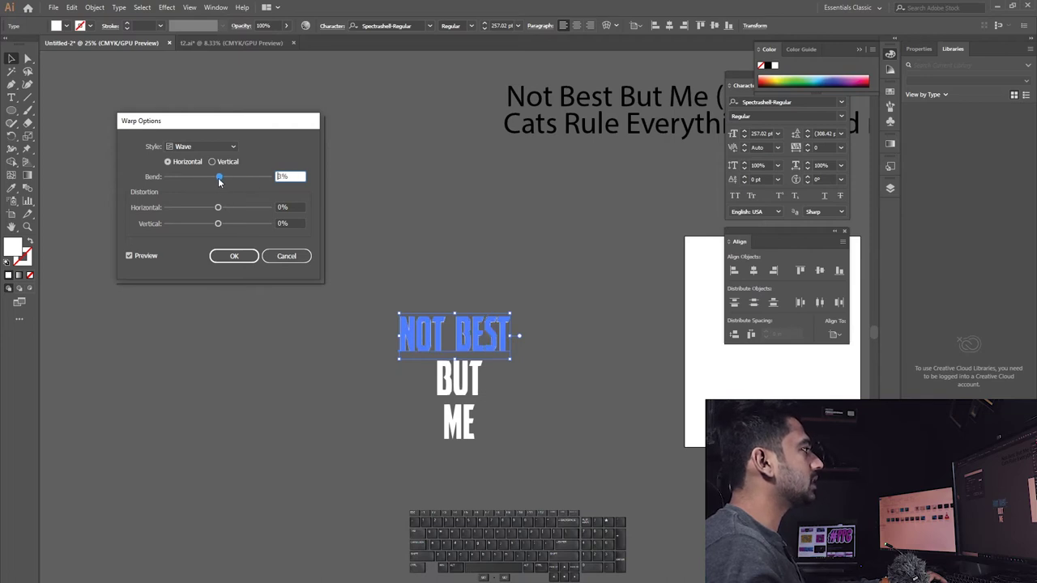
click(697, 122)
click(697, 122)
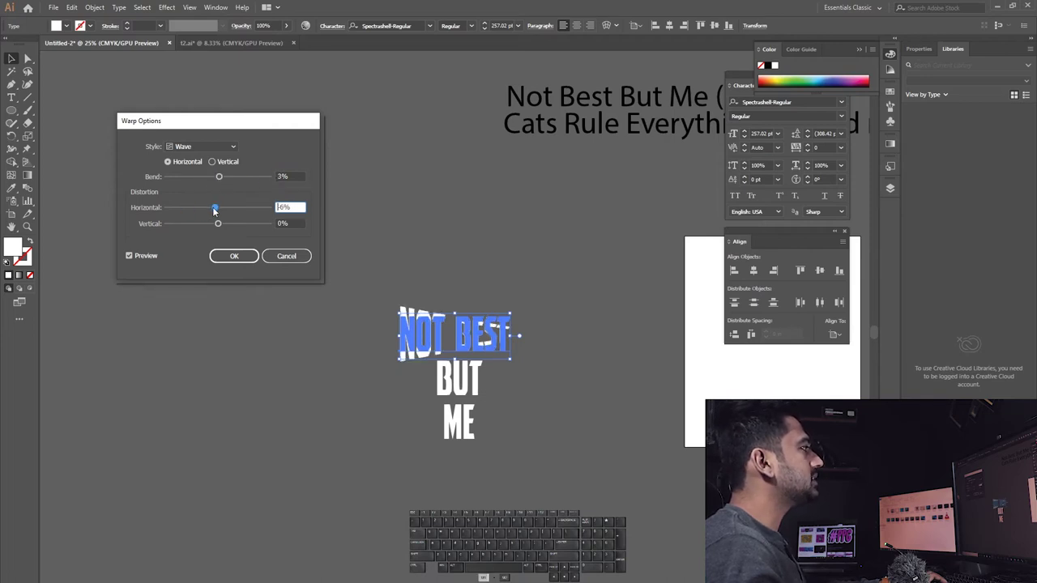
- Reset horizontal distortion to 0 and switch the warp shape back to Arc
drag(697, 122, 706, 133)
click(706, 134)
key(KP_0)
click(706, 134)
key(KP_0)
click(706, 134)
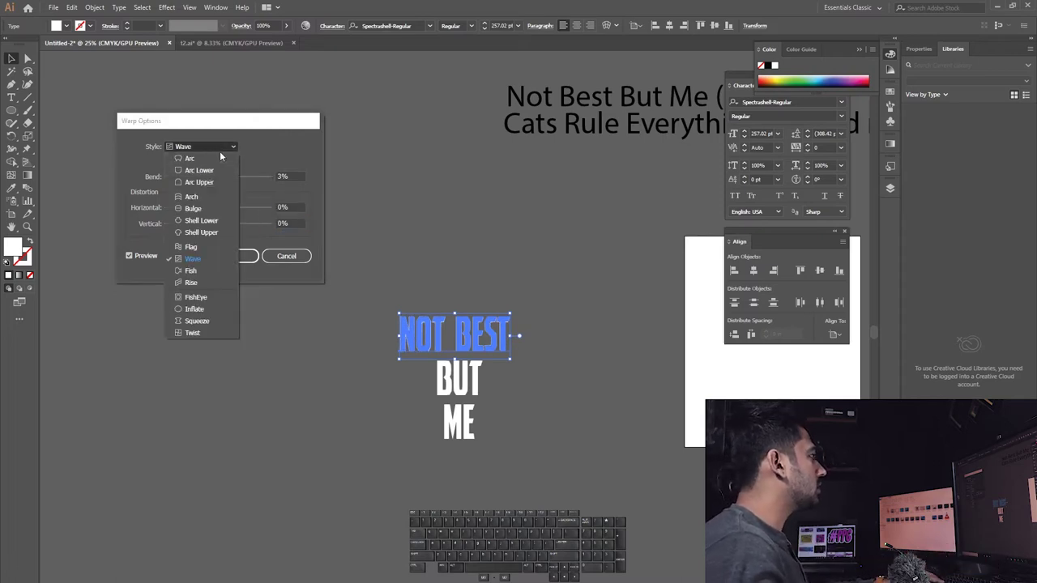
click(707, 134)
click(707, 134)
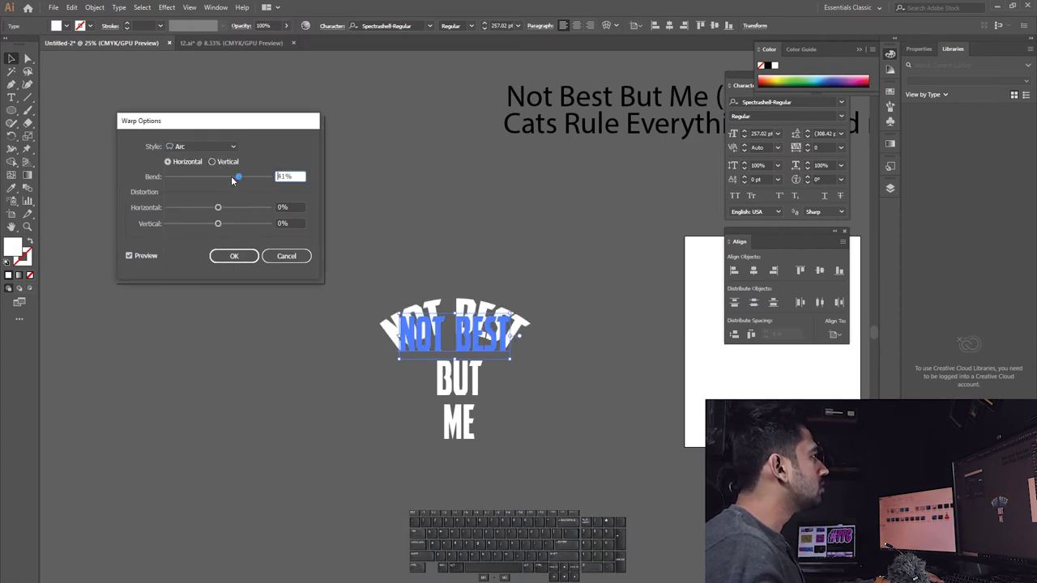
- Set the Arc bend to about 47% and confirm the warp on NOT BEST
drag(606, 96, 546, 96)
click(546, 95)
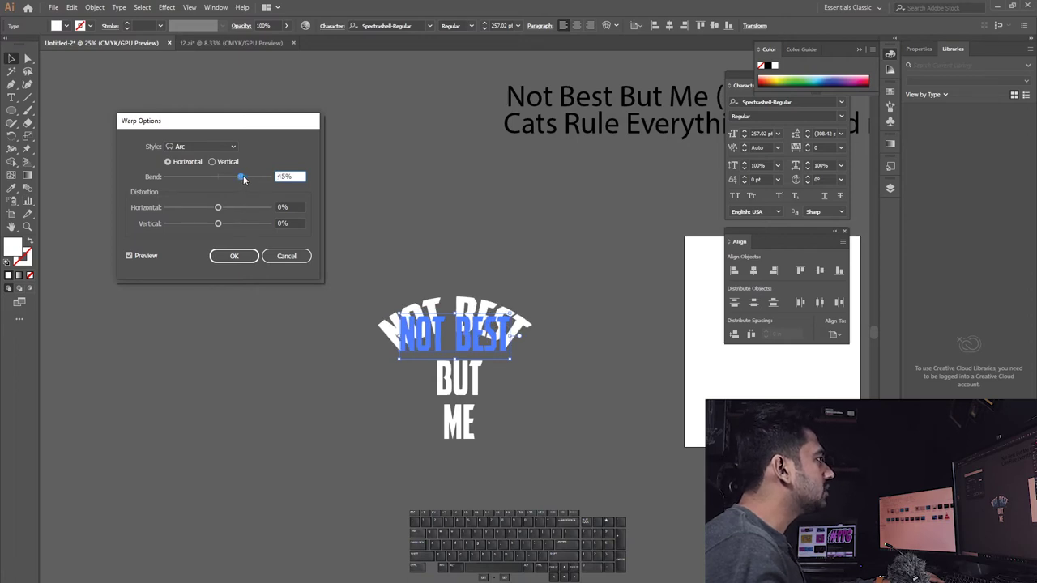
click(546, 96)
click(546, 96)
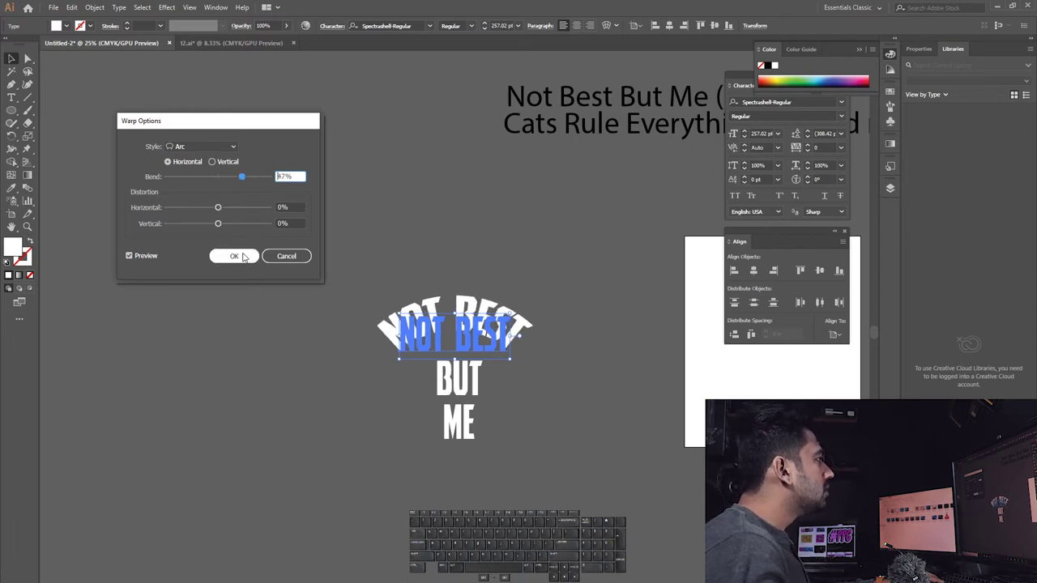
click(606, 96)
click(606, 96)
click(606, 96)
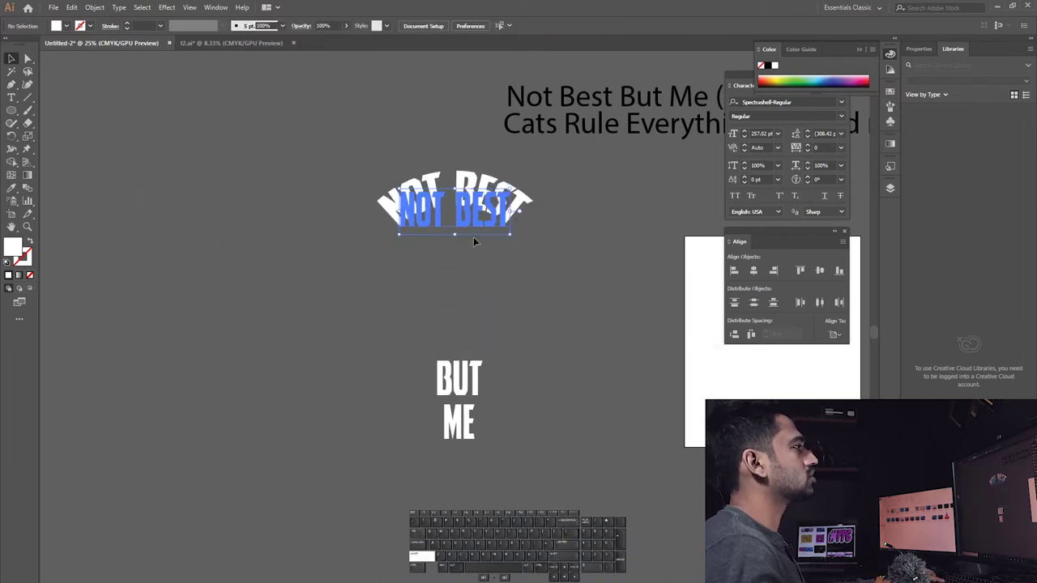
- Draw a white circle with the Ellipse tool beneath the arched NOT BEST
click(606, 95)
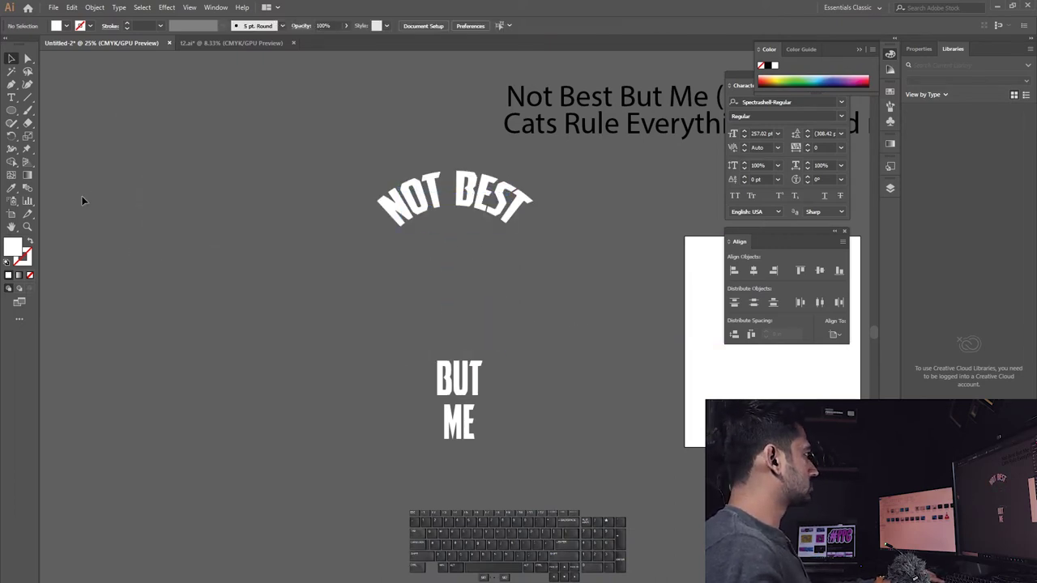
click(606, 96)
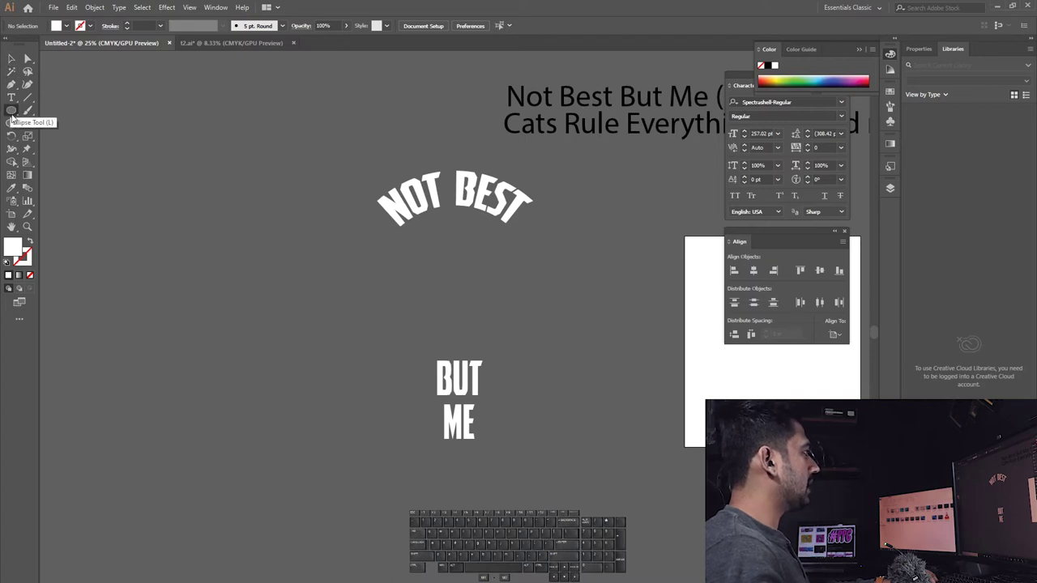
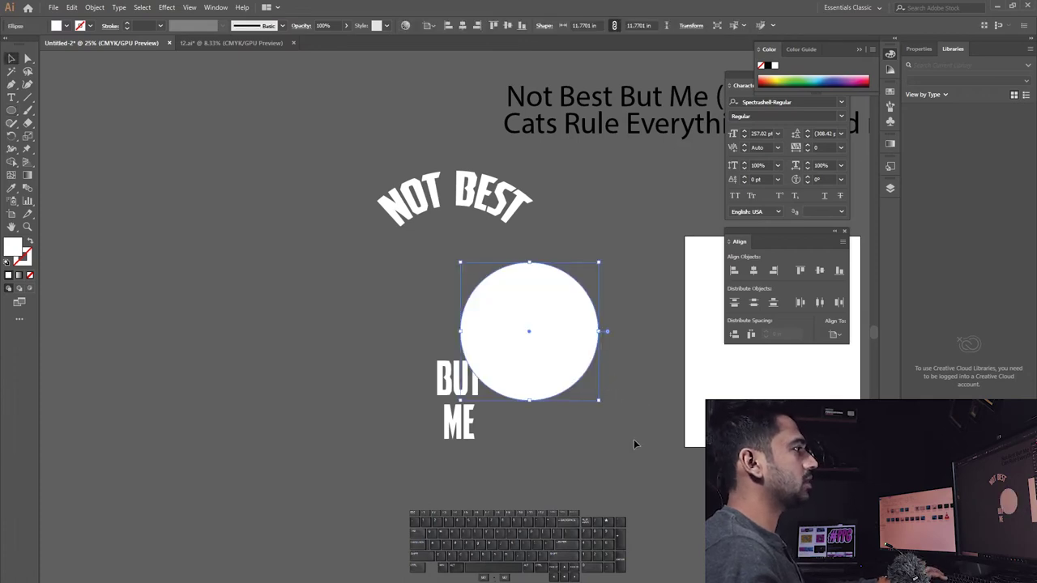
click(606, 96)
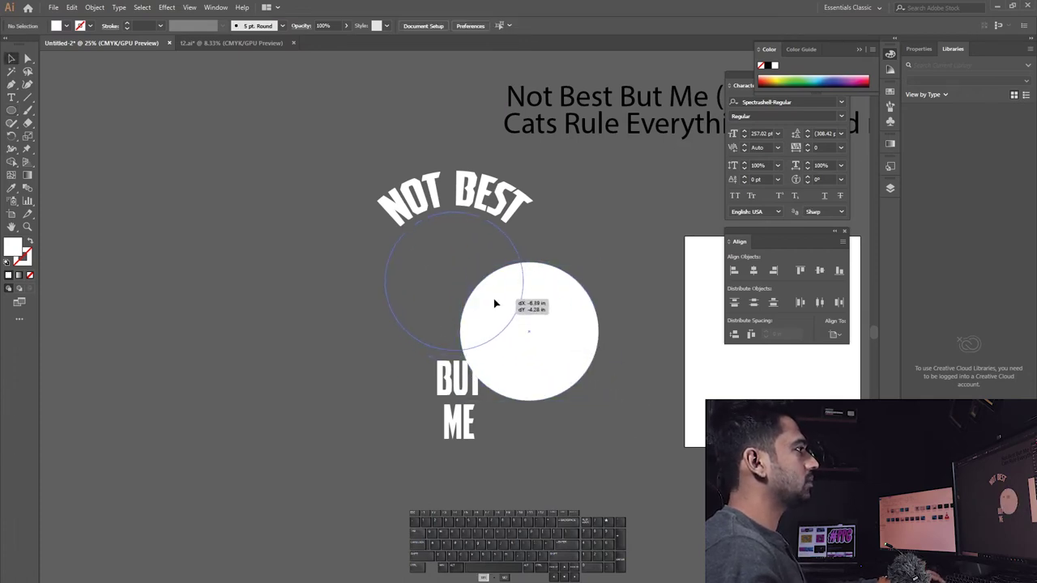
click(606, 96)
click(606, 95)
click(606, 95)
click(606, 96)
click(606, 96)
click(606, 96)
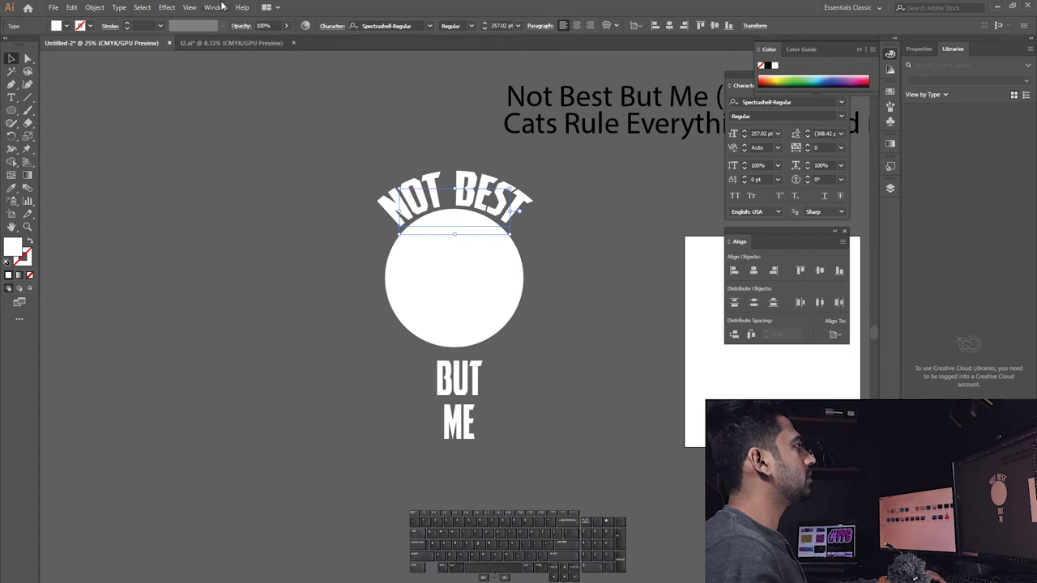
- Select NOT BEST and reopen its Arc warp settings from the Appearance panel
click(546, 96)
click(546, 96)
click(546, 95)
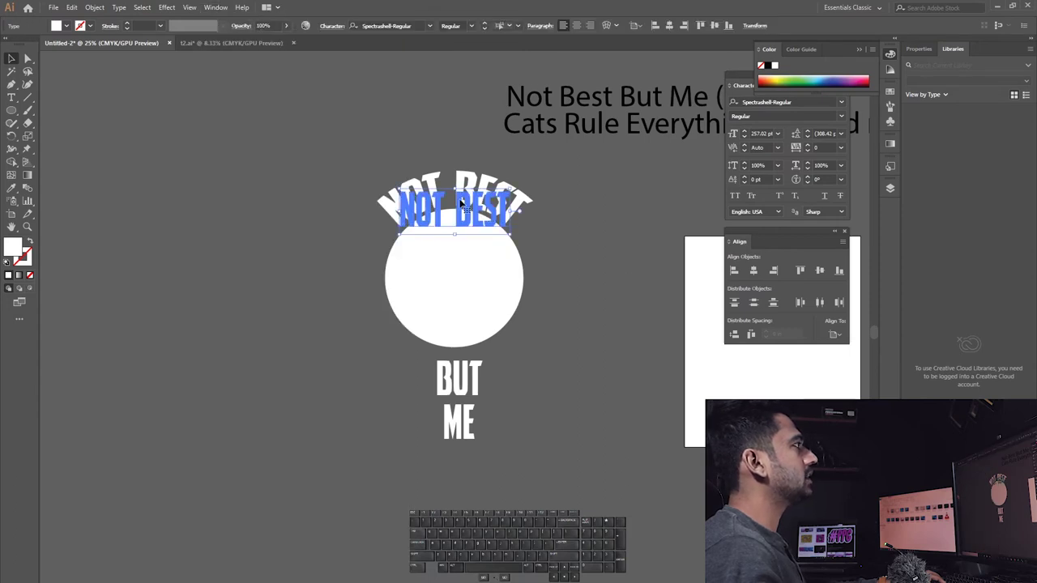
click(546, 96)
click(546, 96)
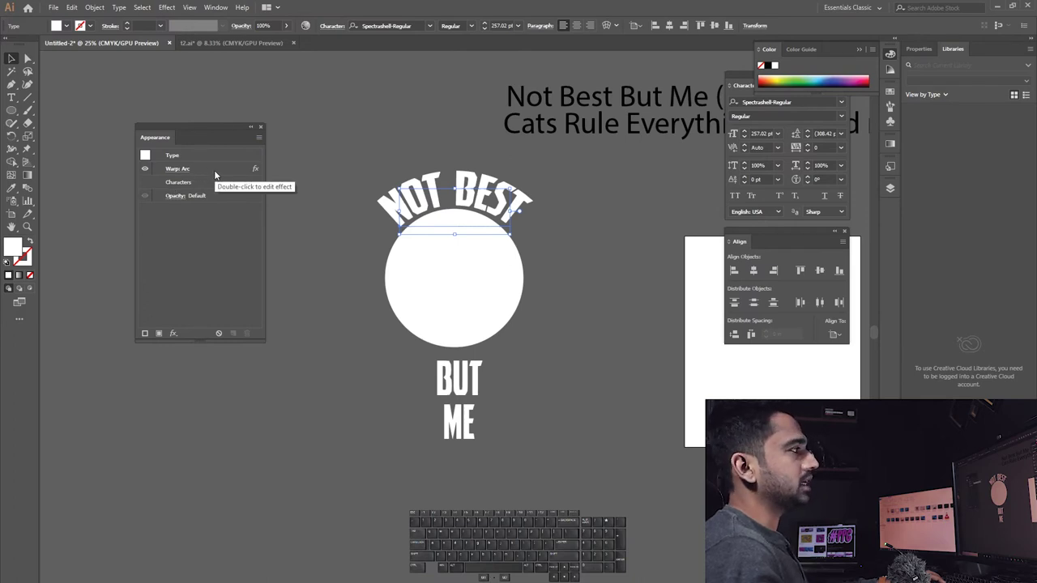
double_click(606, 95)
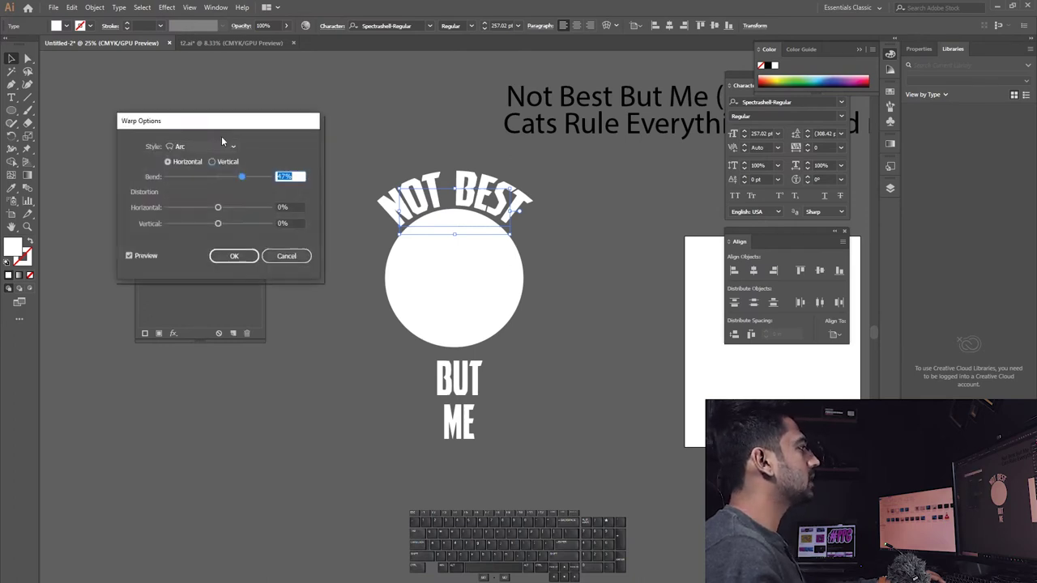
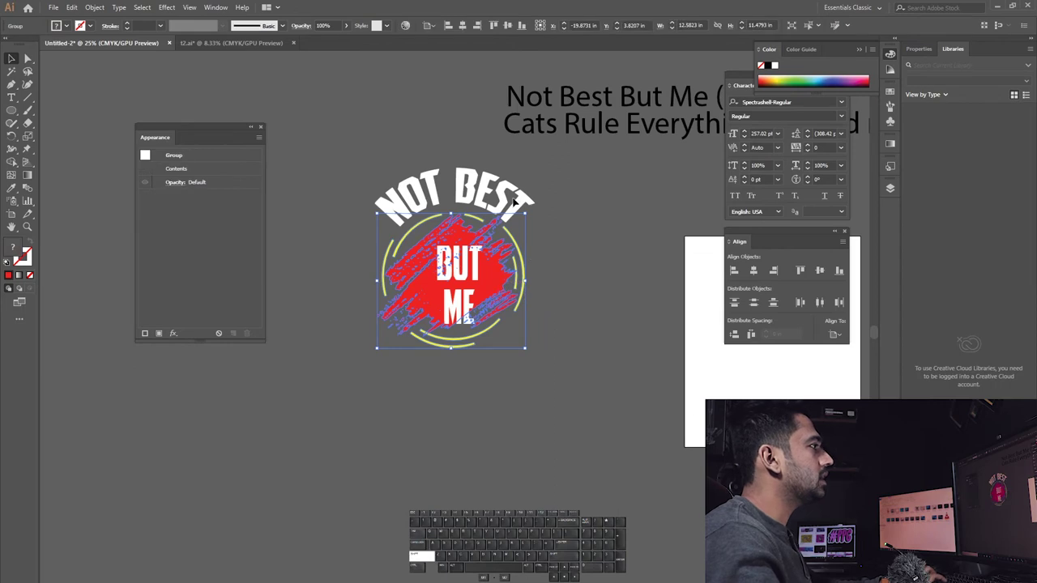
- Select NOT BEST with the badge and align them to horizontal centre
click(606, 96)
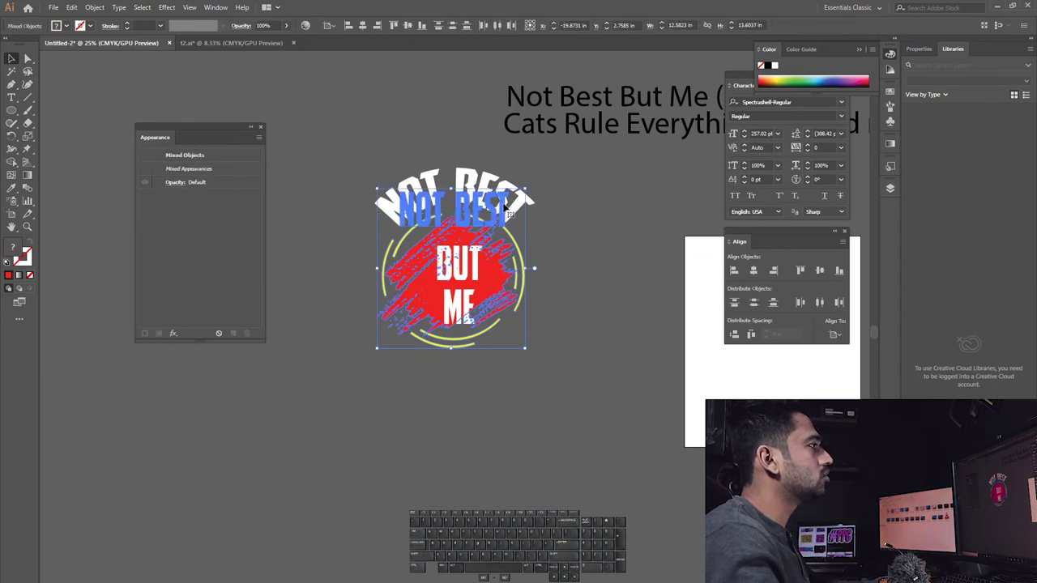
click(606, 96)
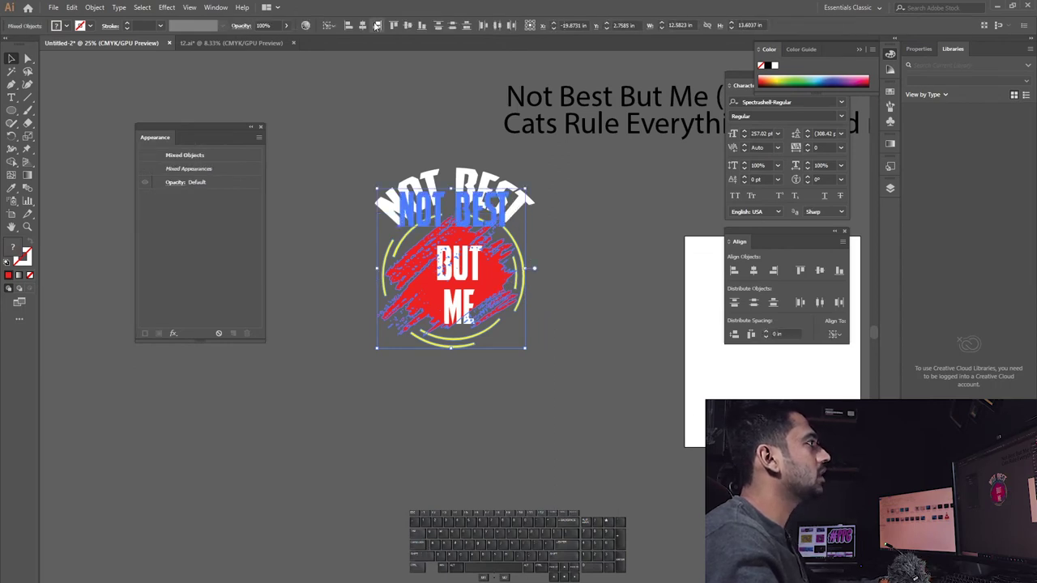
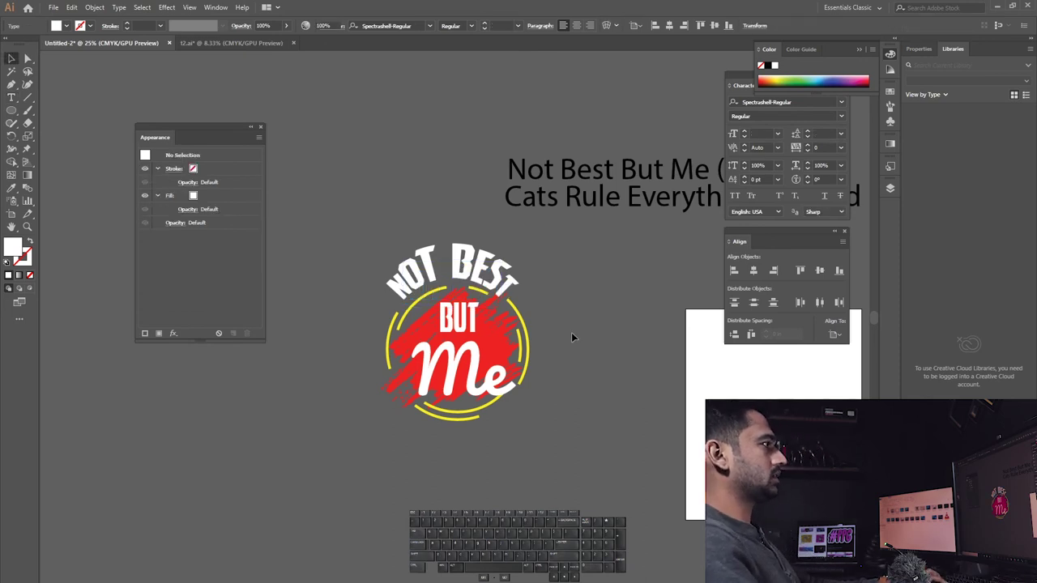
- Select the badge group, shift it left and enter the inner group for isolated editing
click(548, 207)
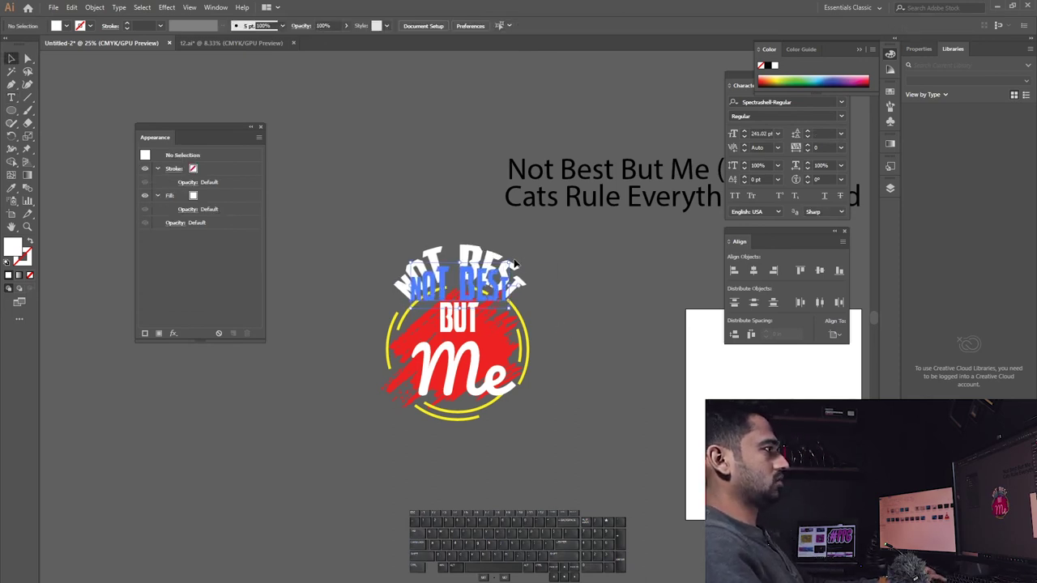
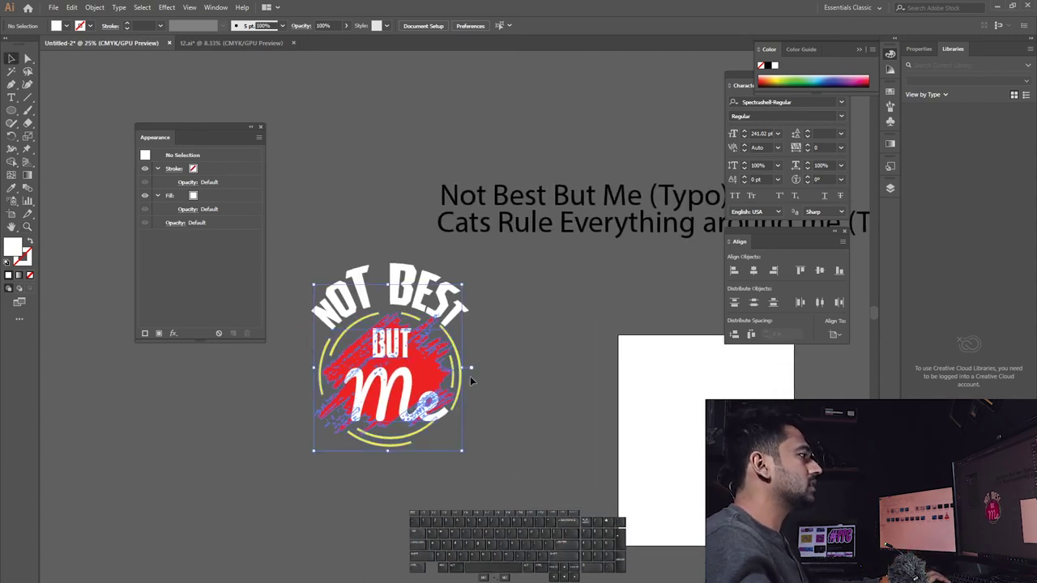
click(524, 407)
double_click(467, 386)
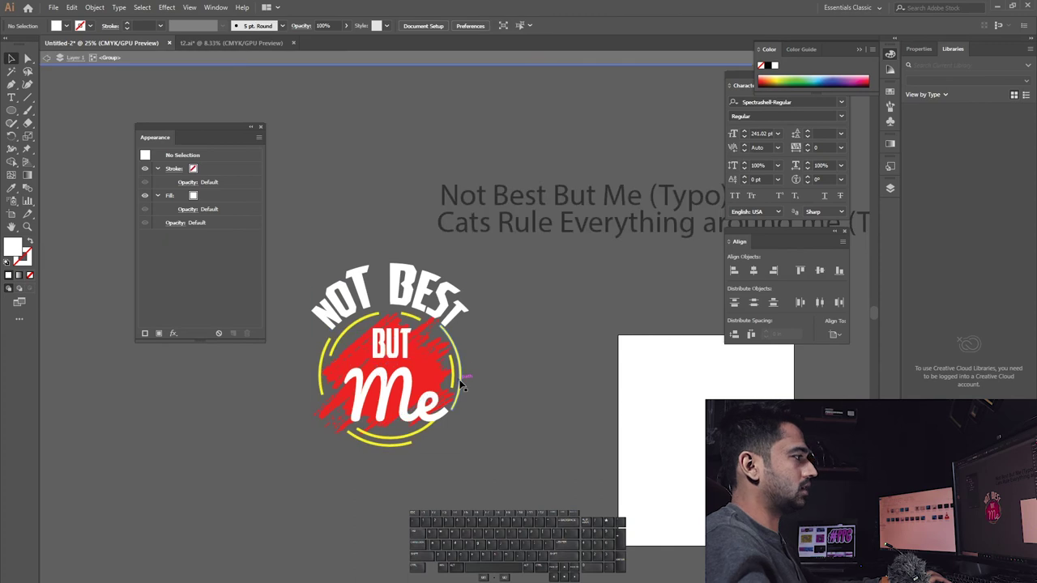